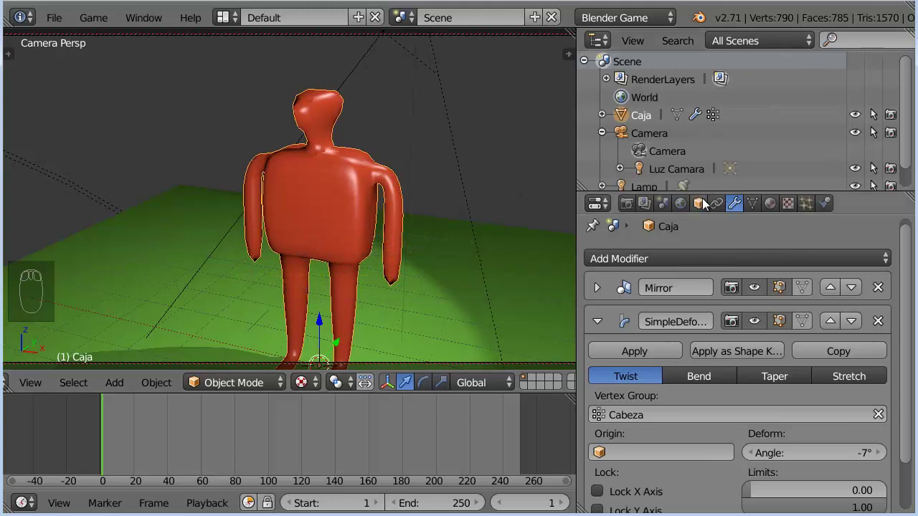
# Name the character mesh 'malla personaje' and set the Simple Deform twist angle to -55°.
pyautogui.moveTo(705, 206); pyautogui.dragTo(674, 255)
pyautogui.press('l')
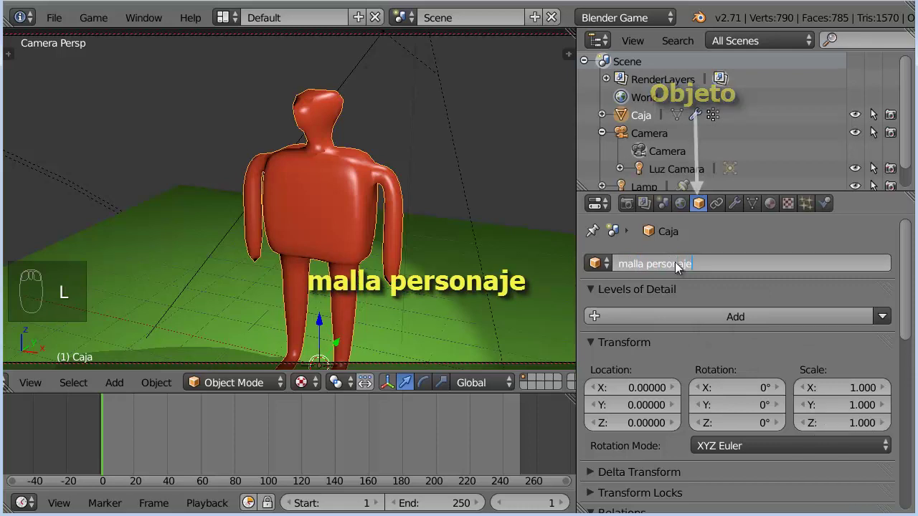
pyautogui.write('malla personaje')
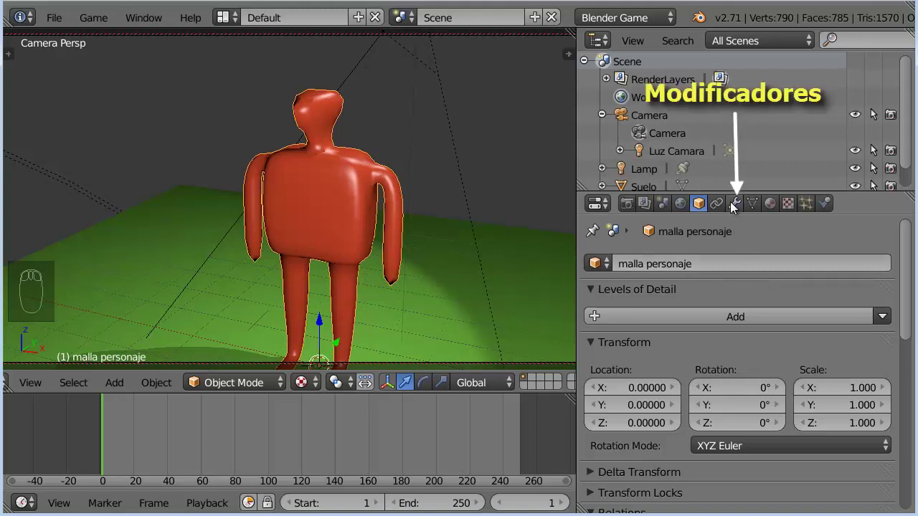
pyautogui.moveTo(734, 210); pyautogui.dragTo(702, 301)
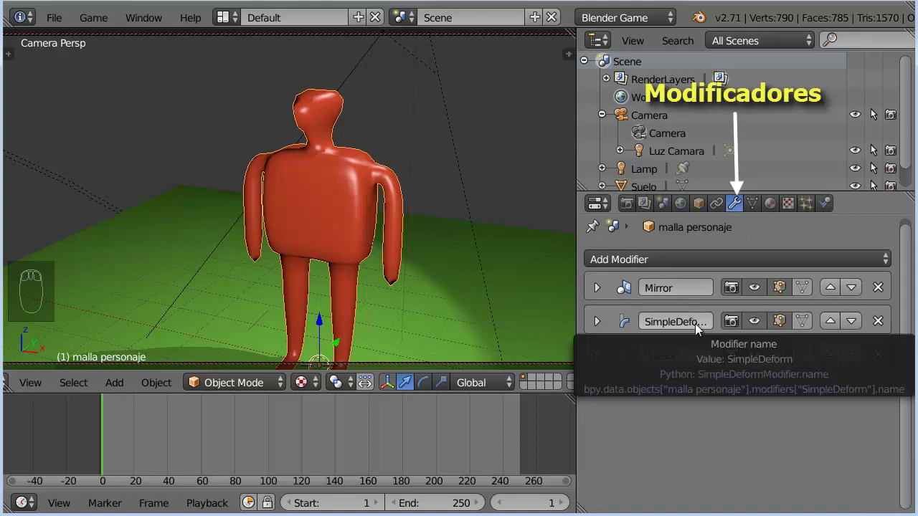
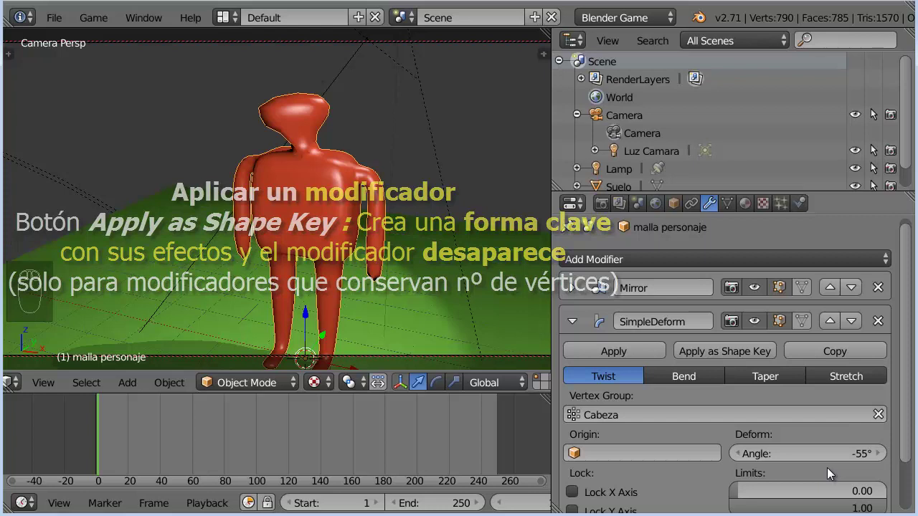
# Reset the twist angle to 0°, snap the 3D cursor to the world centre and bring up the Add menu.
pyautogui.moveTo(820, 447); pyautogui.dragTo(824, 462)
pyautogui.click(825, 462)
pyautogui.moveTo(578, 326); pyautogui.dragTo(426, 204)
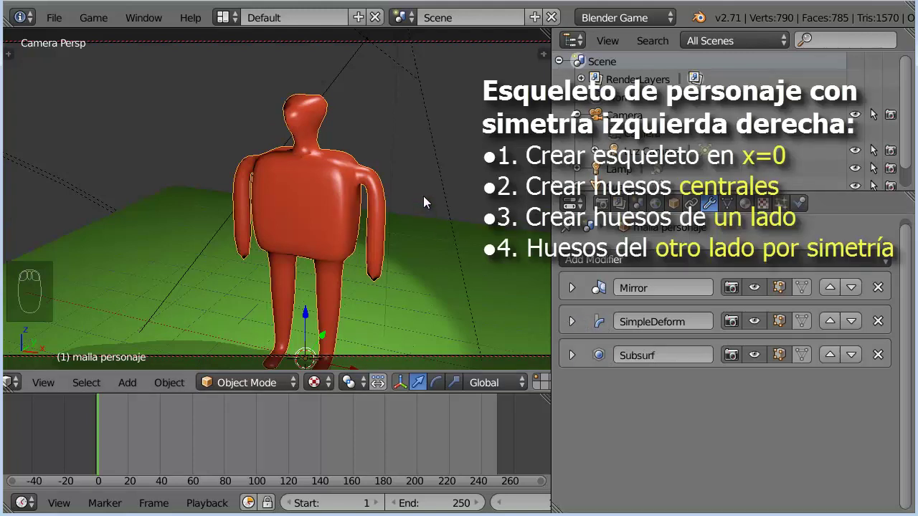
pyautogui.press('shift+s')
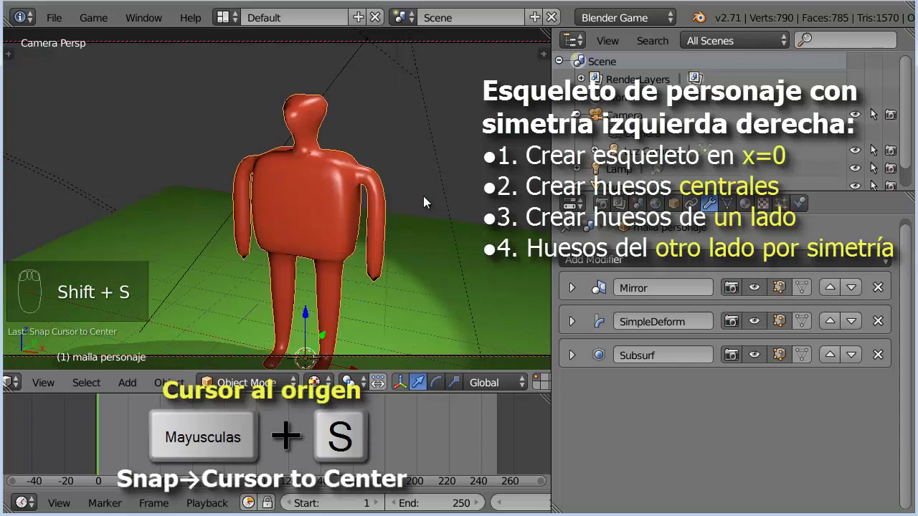
pyautogui.press('shift+a')
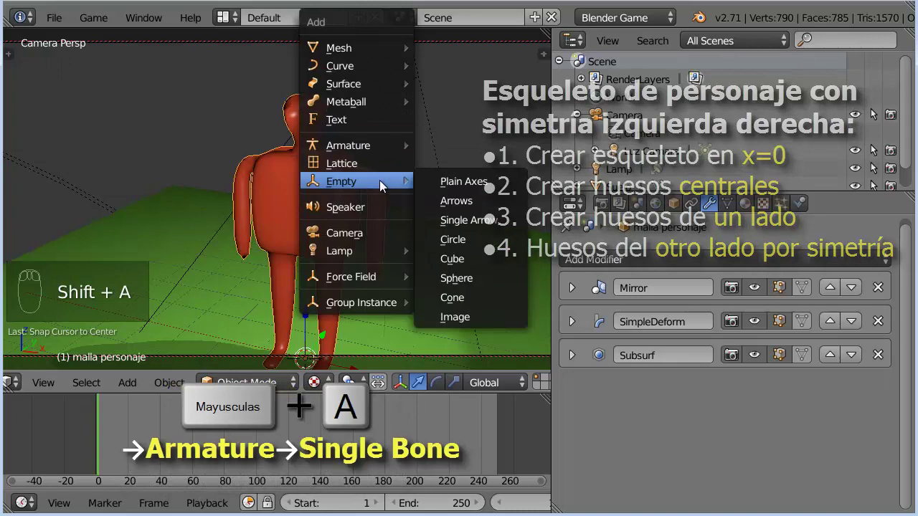
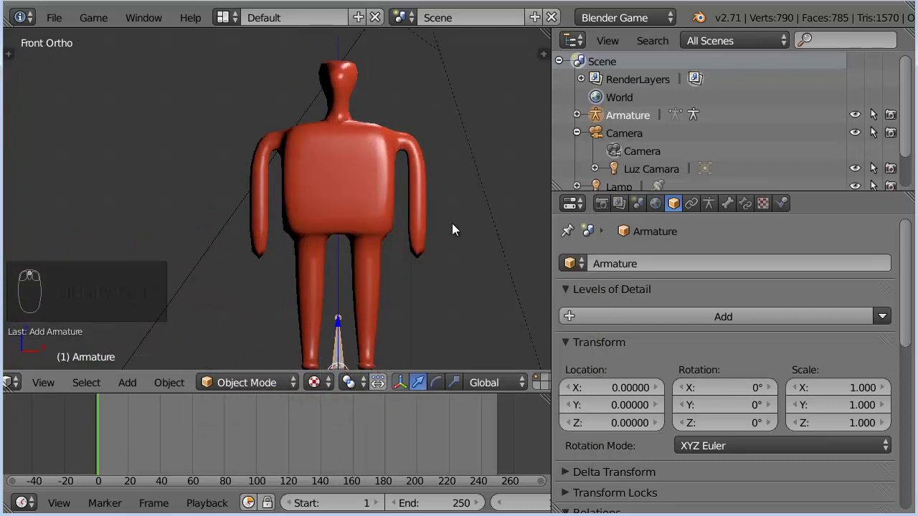
# Edit the new single-bone armature and drag its tip up to the character's head top.
pyautogui.press('Tab')
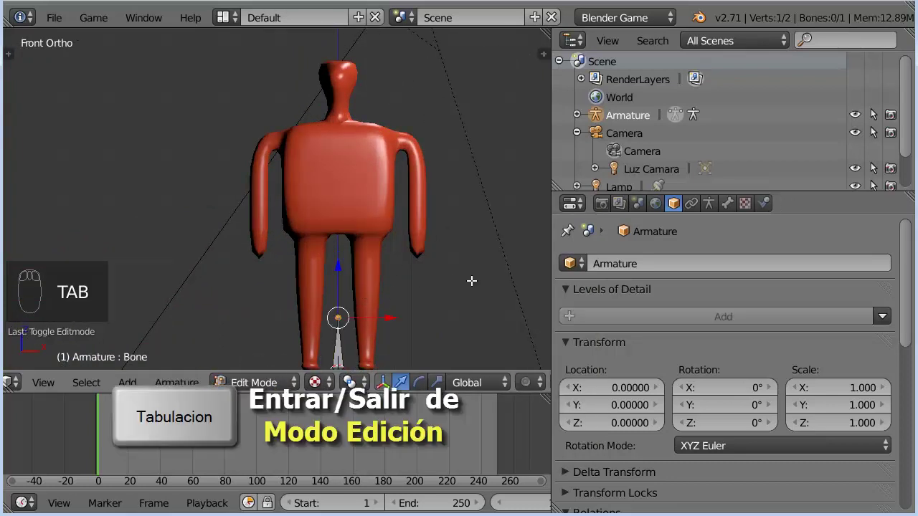
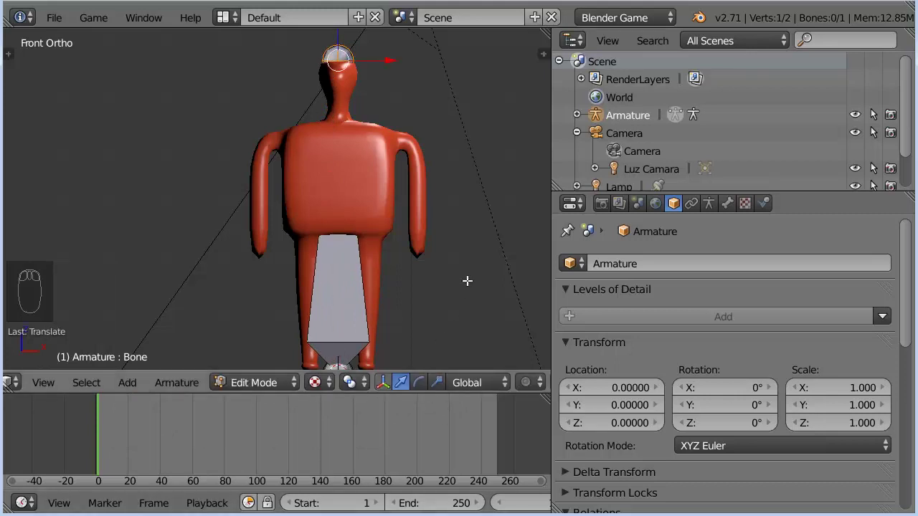
pyautogui.moveTo(678, 256); pyautogui.dragTo(679, 257)
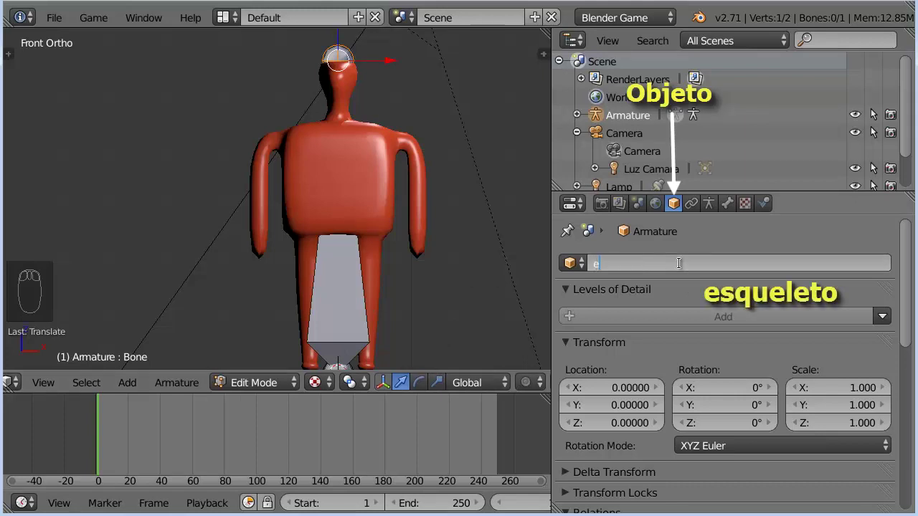
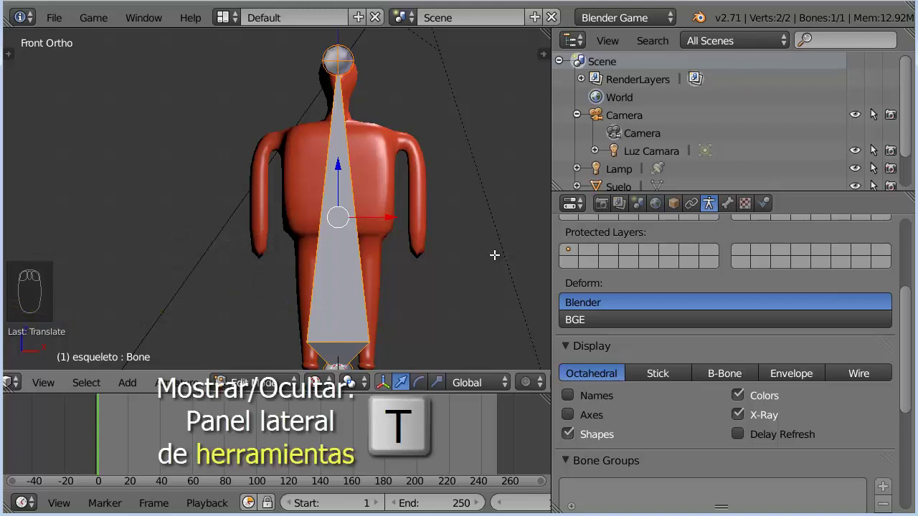
# Subdivide the central bone twice into three connected bones along the centre line.
pyautogui.press('t')
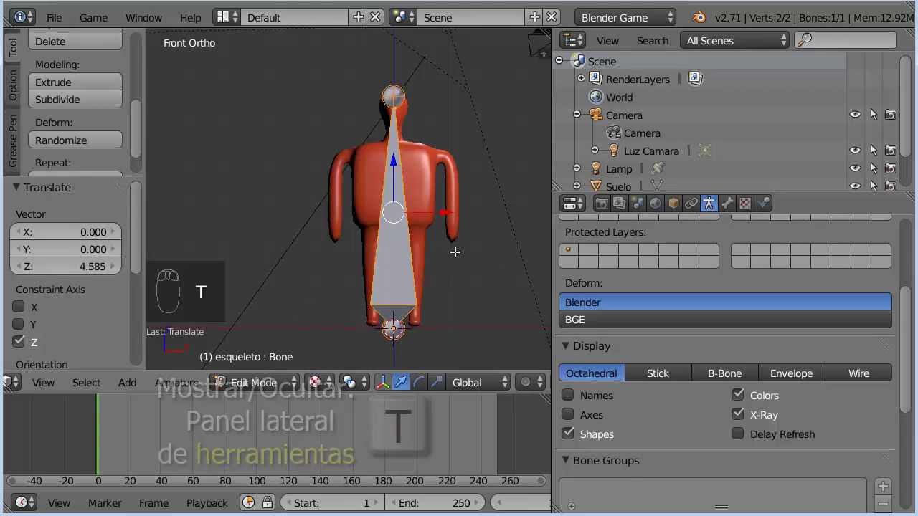
pyautogui.press('w')
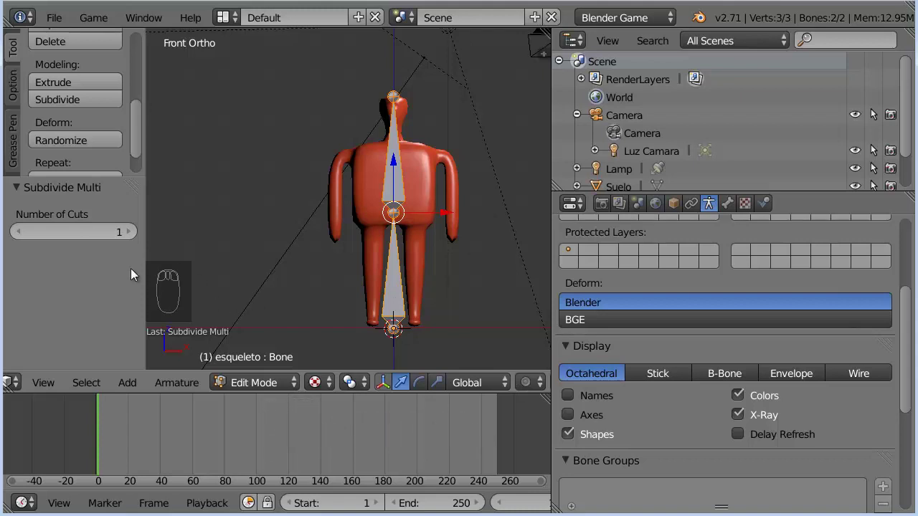
pyautogui.moveTo(135, 241); pyautogui.dragTo(275, 211)
pyautogui.click(275, 211)
pyautogui.press('t')
pyautogui.moveTo(459, 226); pyautogui.dragTo(486, 238)
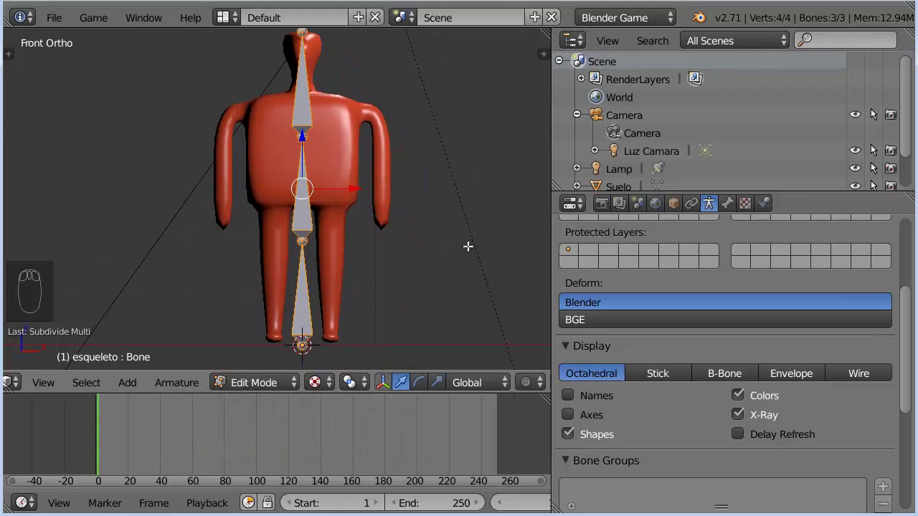
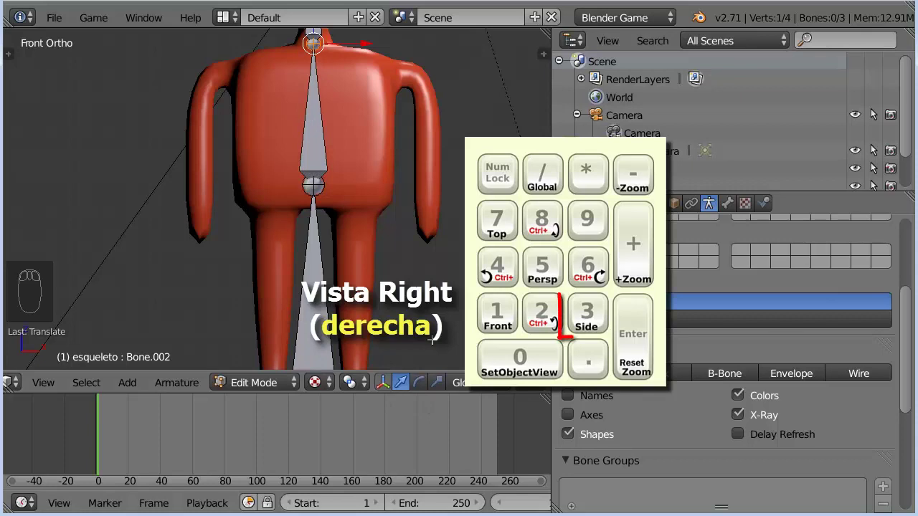
# Move the upper joint into the neck from side view, then return to front view.
pyautogui.press('KP_3')
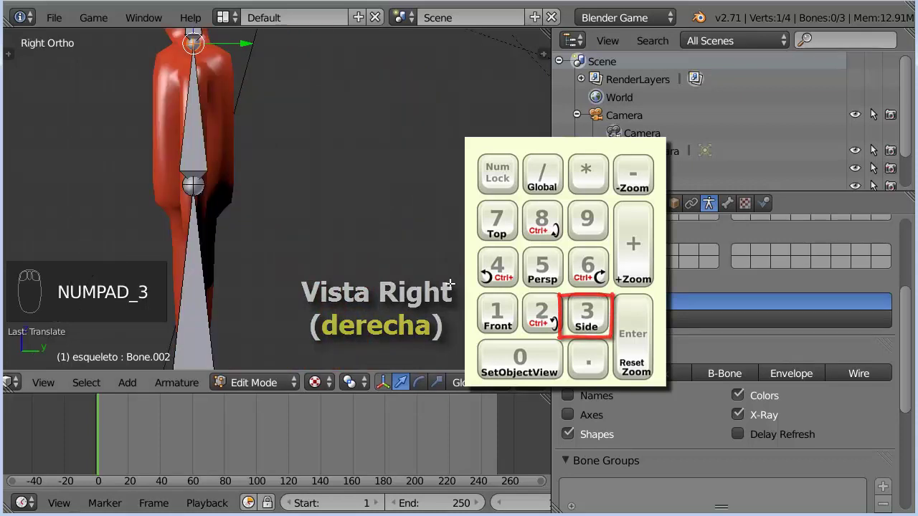
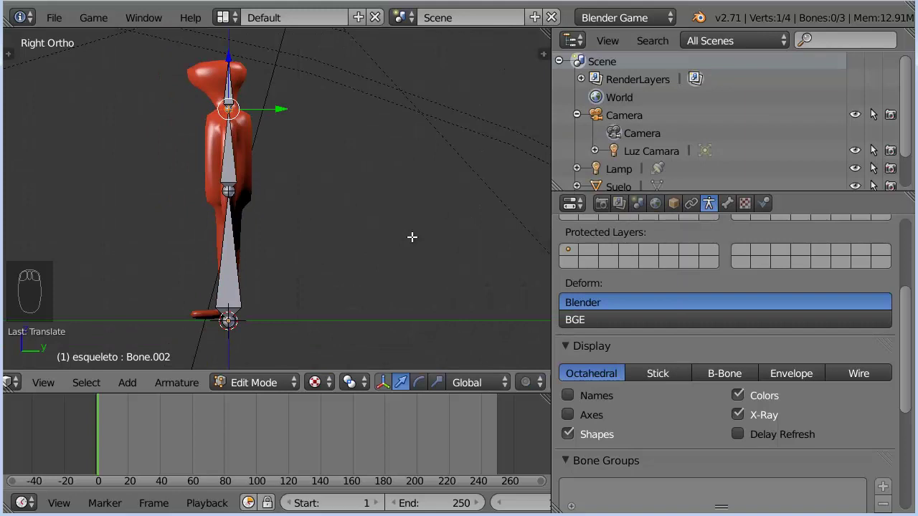
pyautogui.press('KP_1')
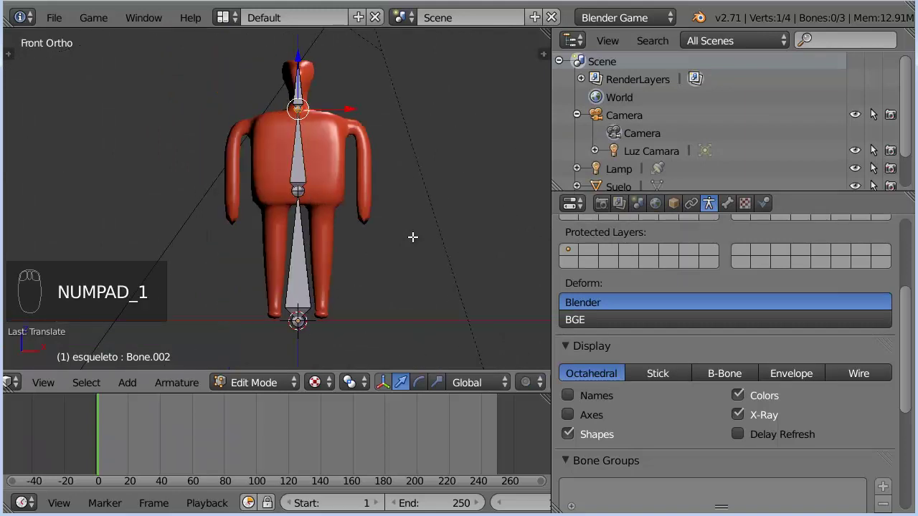
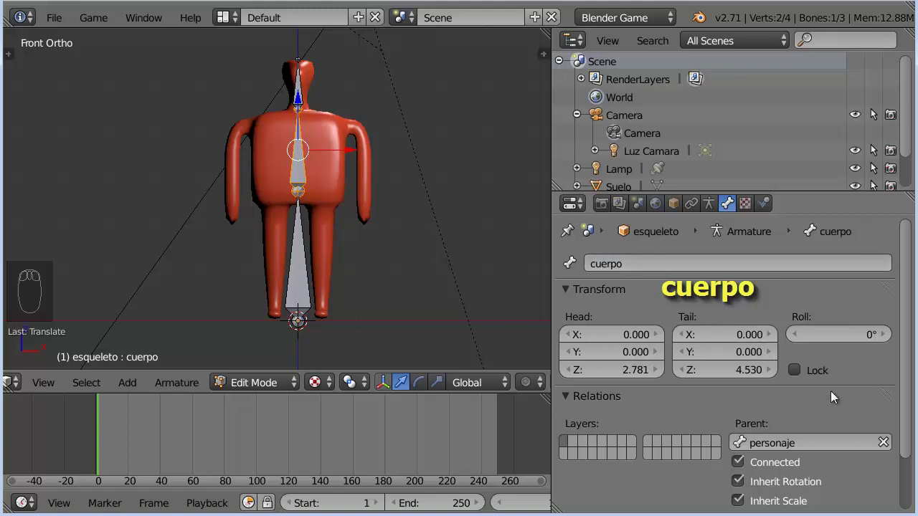
# Name the body bone 'cuerpo' and uncheck Connected so it detaches from its parent.
pyautogui.write('cuerpo')
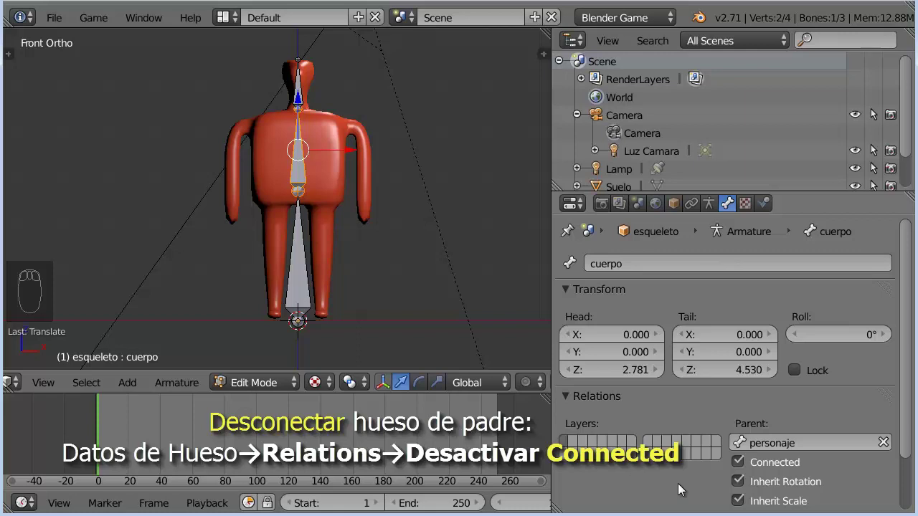
pyautogui.moveTo(744, 471); pyautogui.dragTo(638, 508)
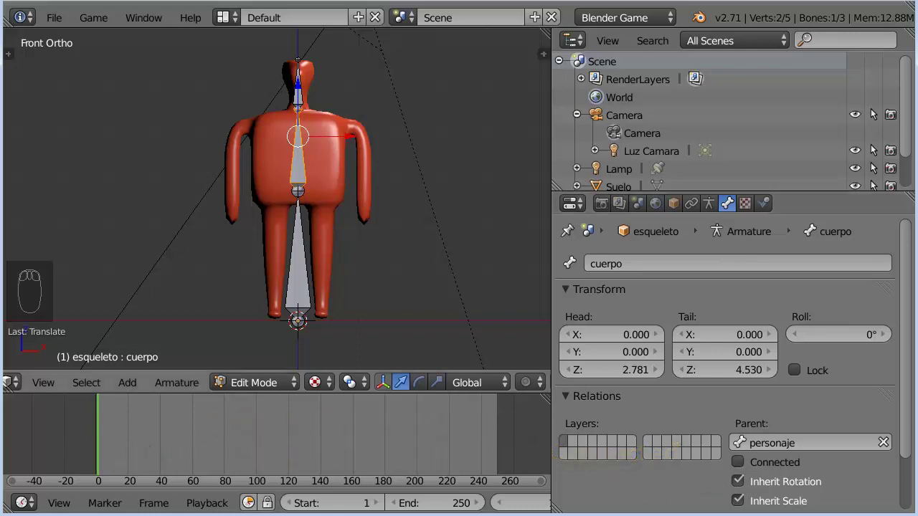
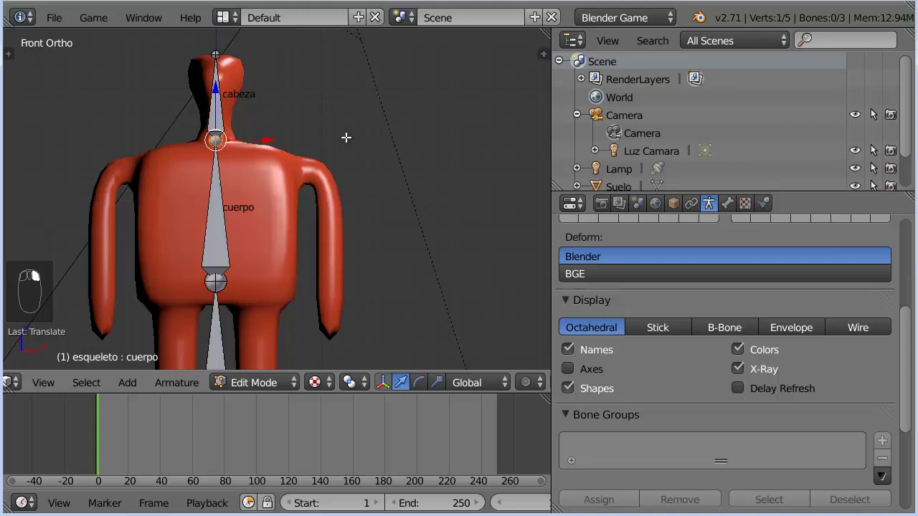
# Extrude a bone from the neck joint to the left shoulder and name it 'hombro.L'.
pyautogui.press('e')
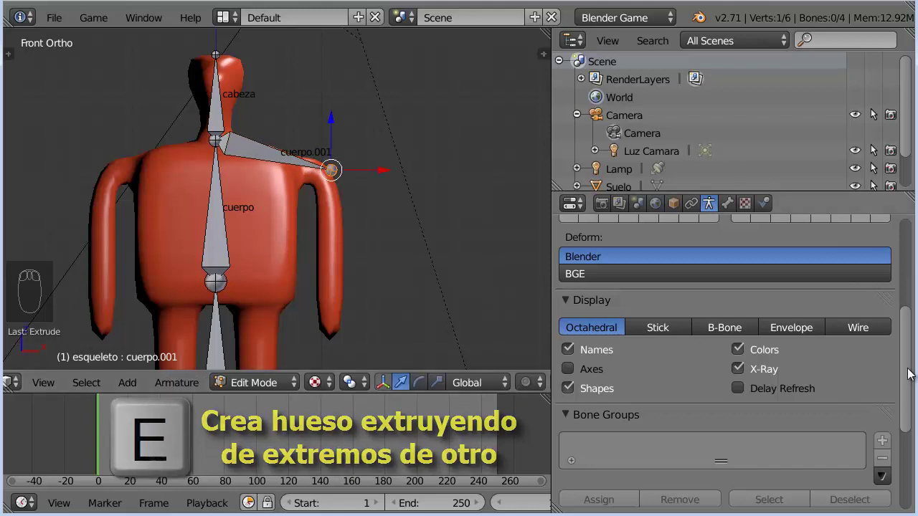
pyautogui.moveTo(911, 376); pyautogui.dragTo(874, 338)
pyautogui.click(875, 339)
pyautogui.moveTo(730, 212); pyautogui.dragTo(660, 270)
pyautogui.moveTo(661, 255); pyautogui.dragTo(664, 254)
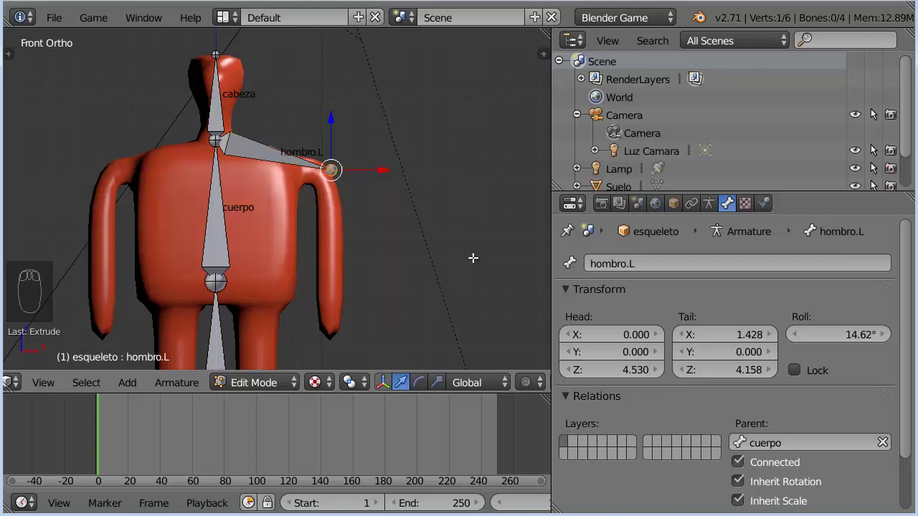
pyautogui.press('KP_3')
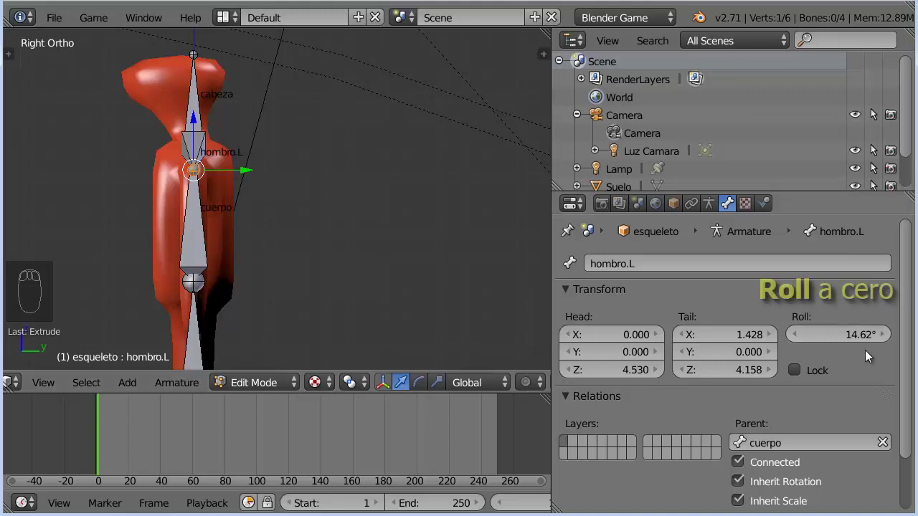
pyautogui.moveTo(855, 341); pyautogui.dragTo(856, 341)
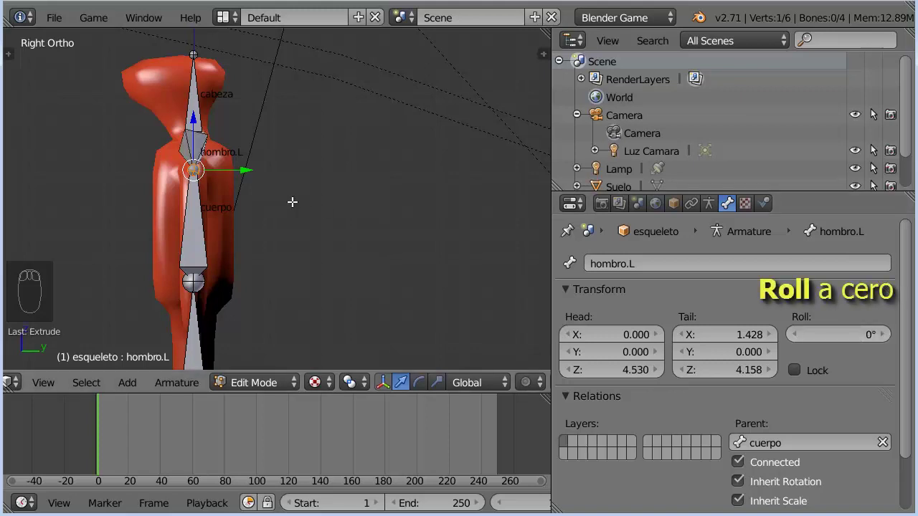
# Extrude a new arm bone straight down from the hombro.L shoulder tip in front view.
pyautogui.press('KP_1')
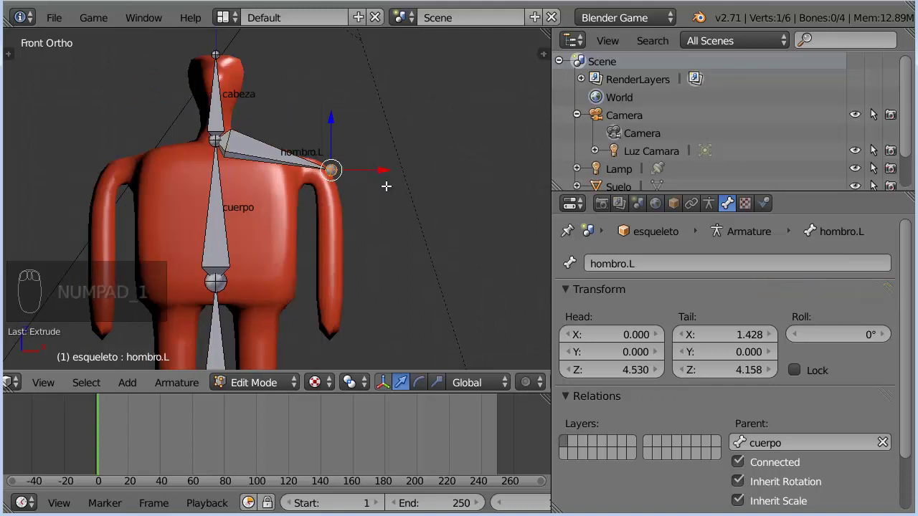
pyautogui.press('e')
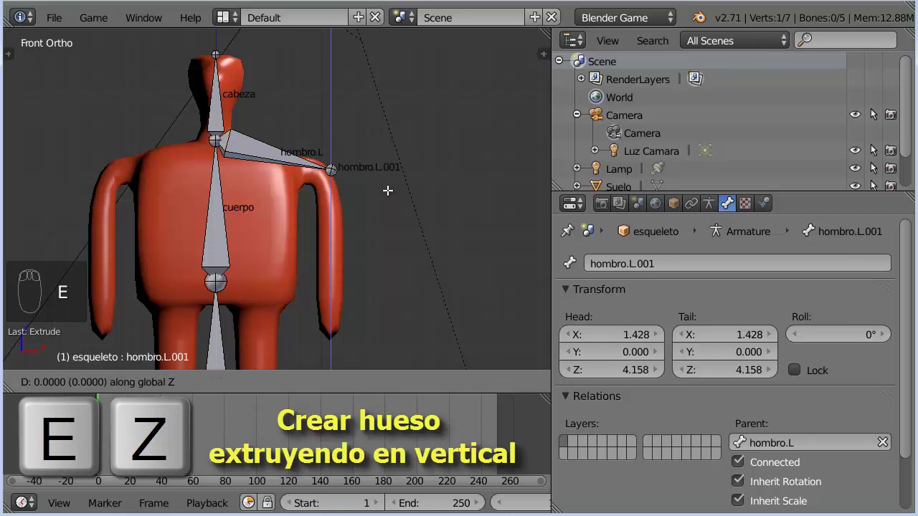
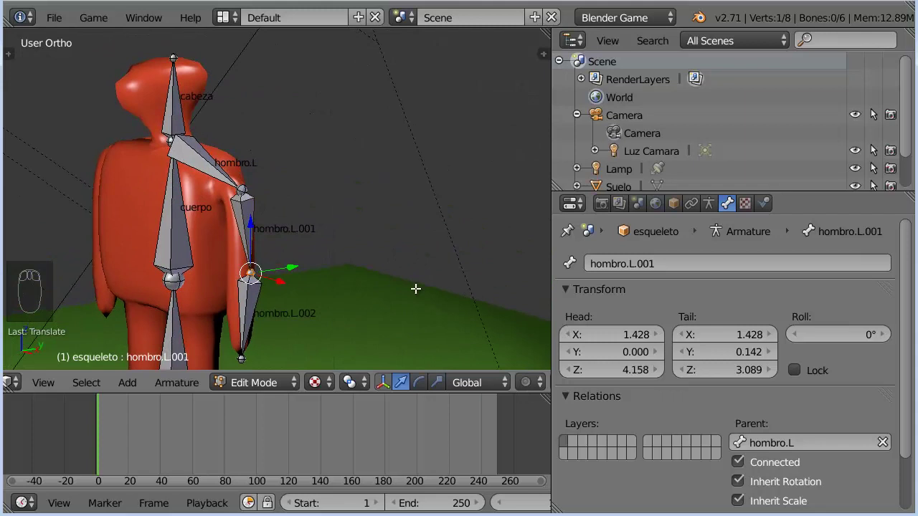
# Select the forearm bone below brazo.L and clear its name field for renaming.
pyautogui.press('KP_1')
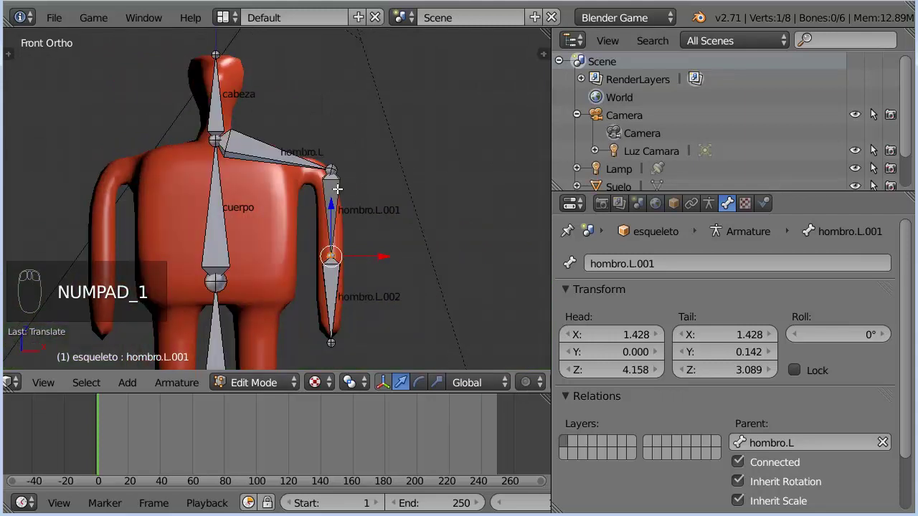
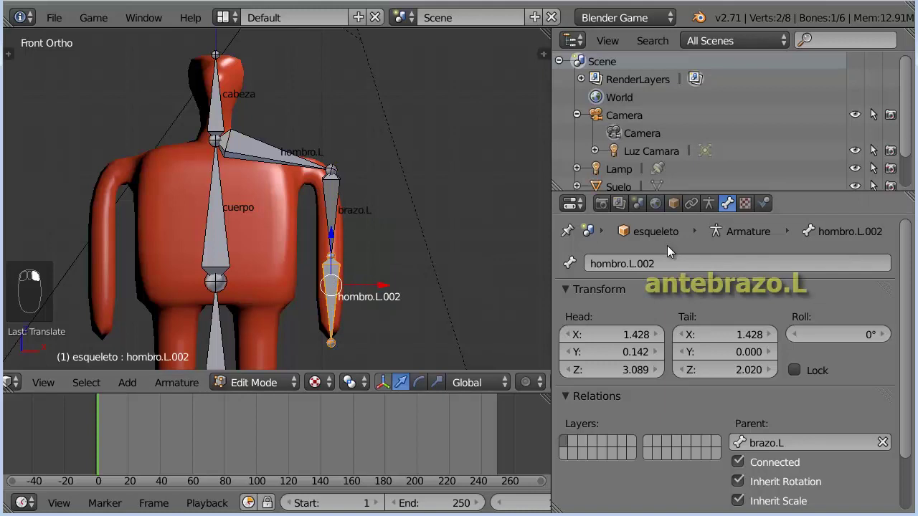
pyautogui.click(671, 249)
pyautogui.rightClick(671, 250)
pyautogui.click(671, 249)
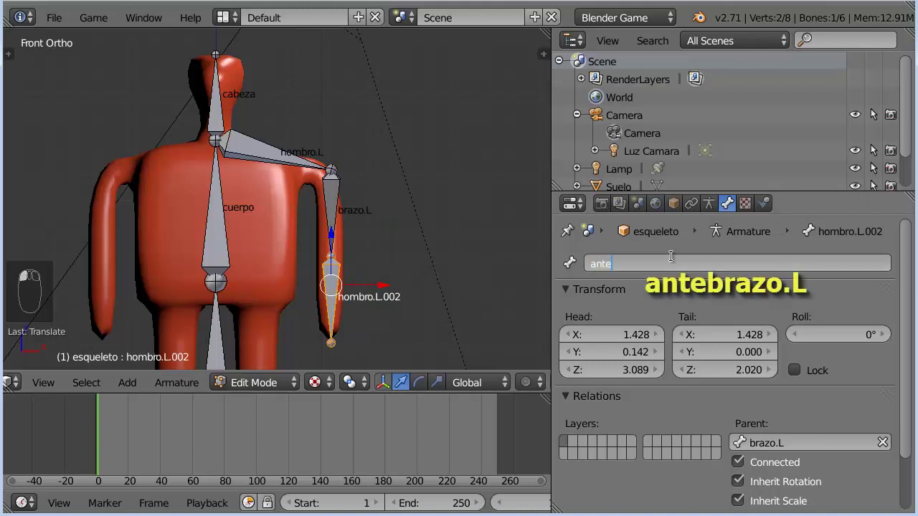
pyautogui.press('BackSpace')
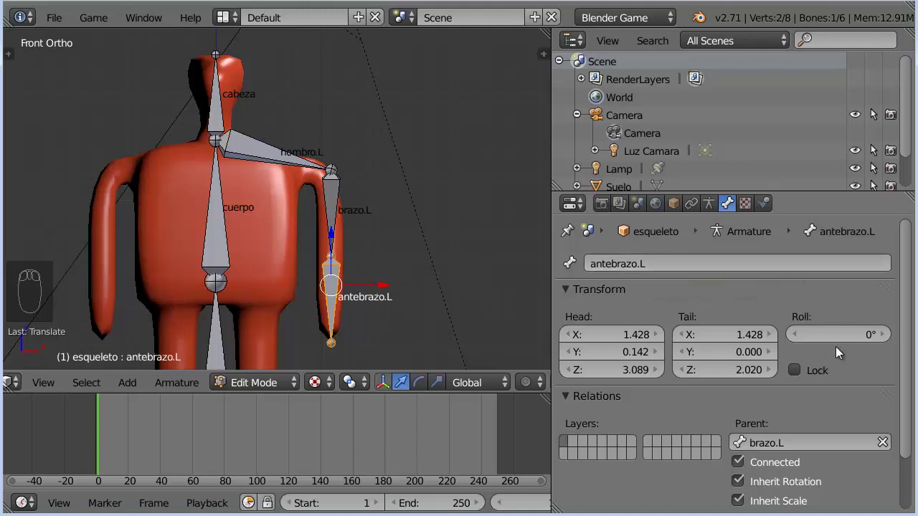
# Place the 3D cursor at the left hip below cuerpo, checking its location in the N sidebar.
pyautogui.moveTo(458, 278); pyautogui.dragTo(481, 156)
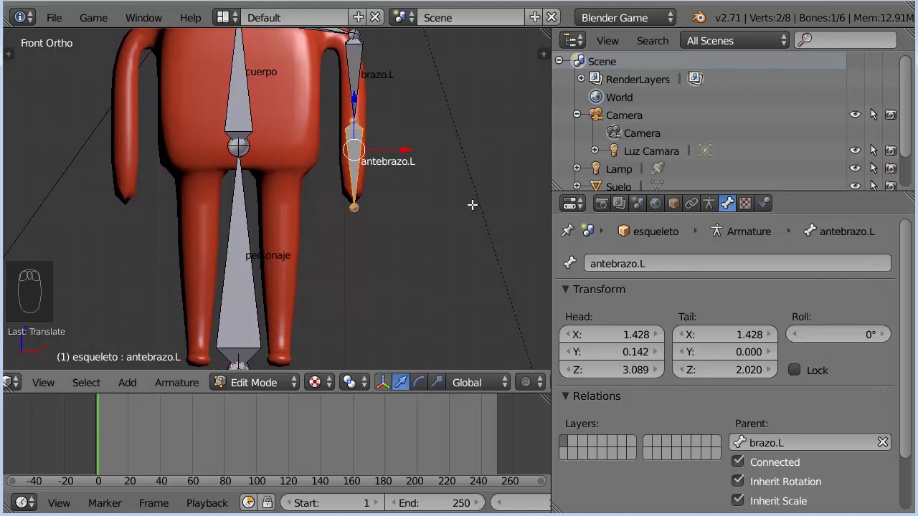
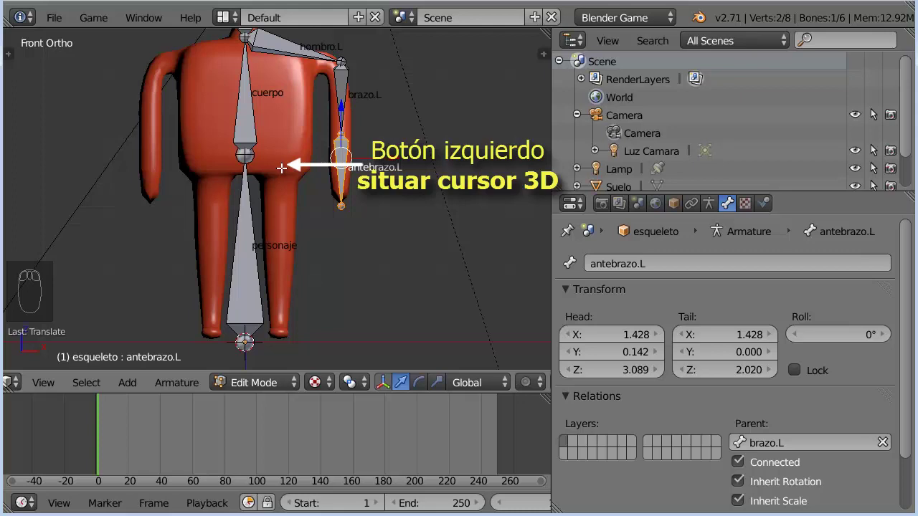
pyautogui.moveTo(282, 162); pyautogui.dragTo(413, 227)
pyautogui.press('n')
pyautogui.moveTo(542, 105); pyautogui.dragTo(536, 228)
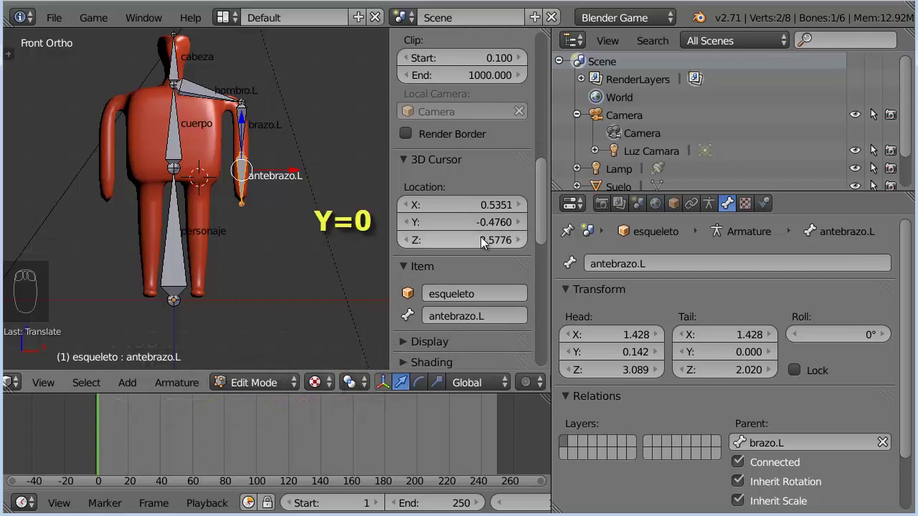
pyautogui.moveTo(479, 230); pyautogui.dragTo(485, 229)
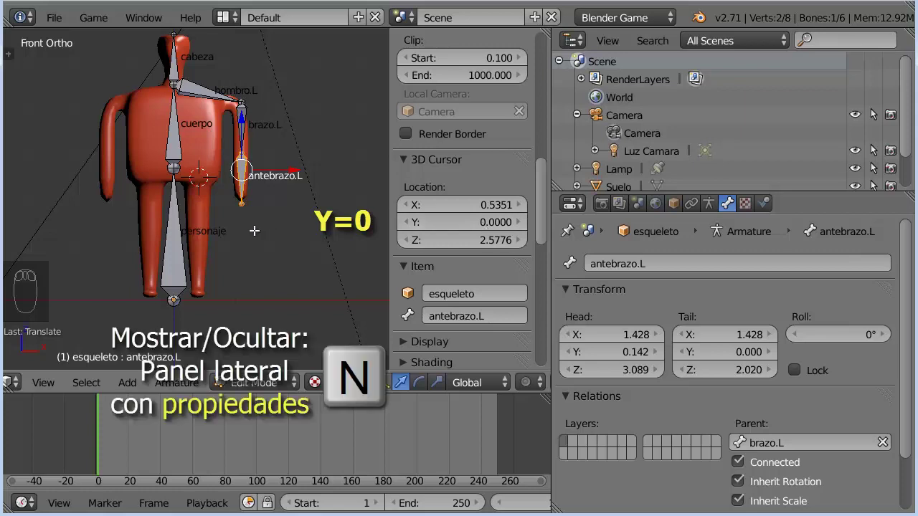
pyautogui.press('n')
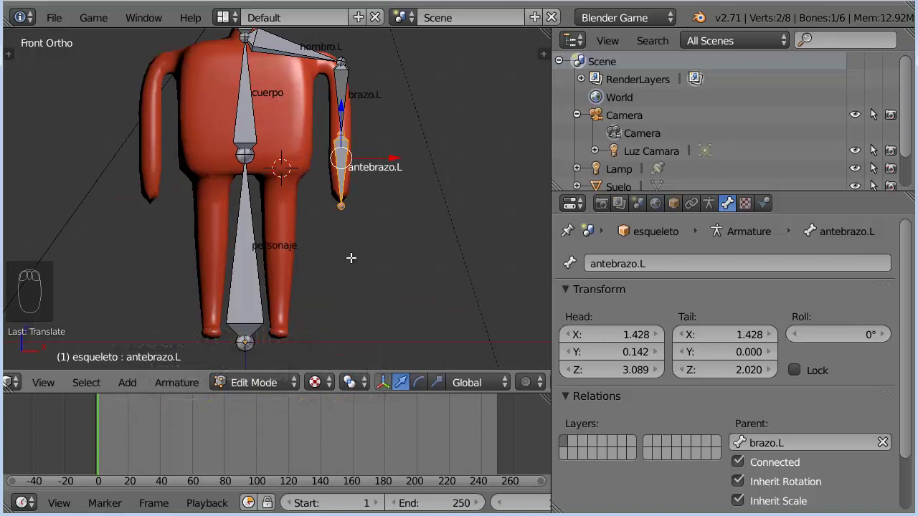
# Add two leg bones at the left hip with Shift+A and check their depth from the side.
pyautogui.press('shift+a')
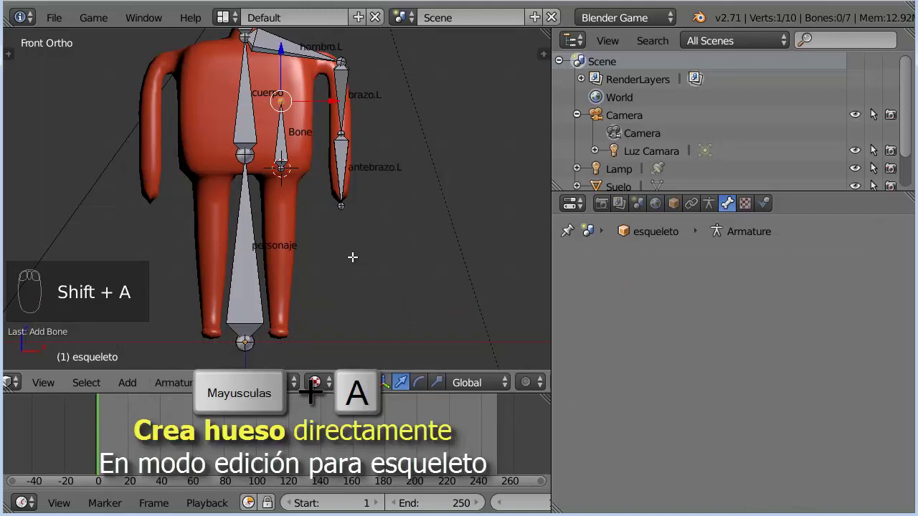
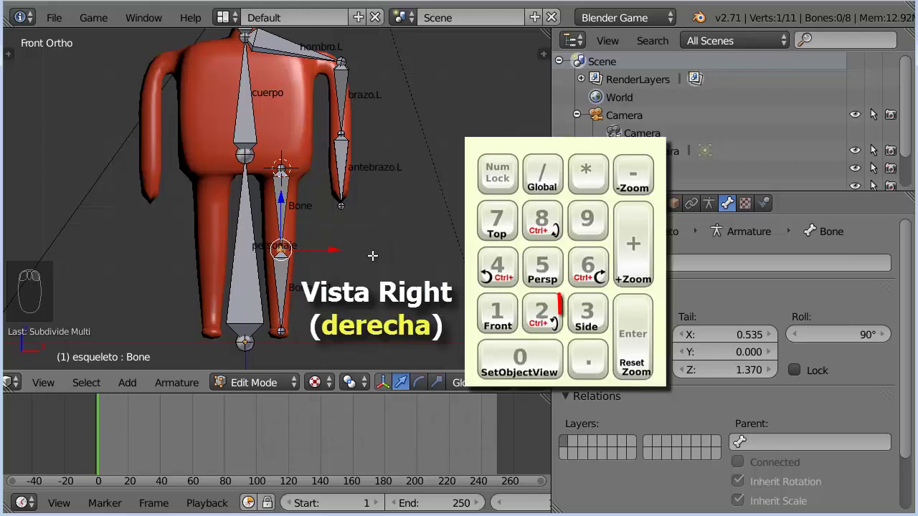
pyautogui.press('KP_3')
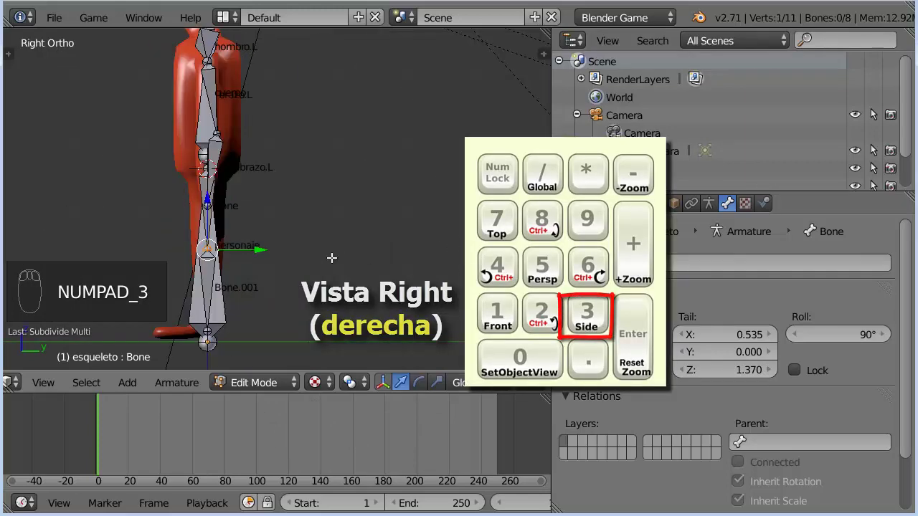
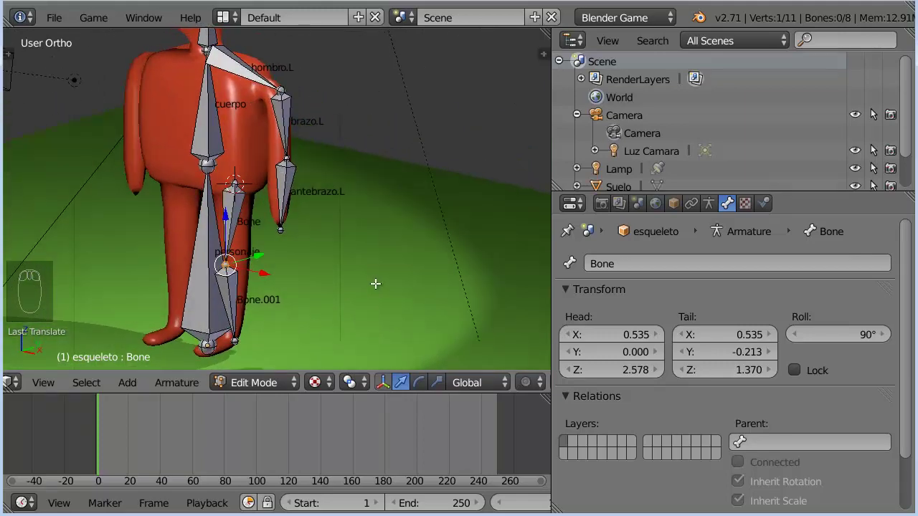
pyautogui.press('KP_1')
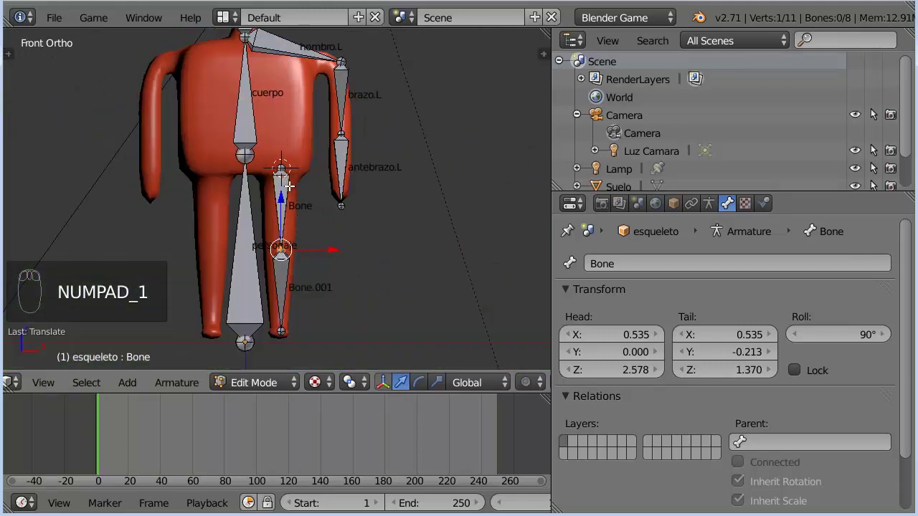
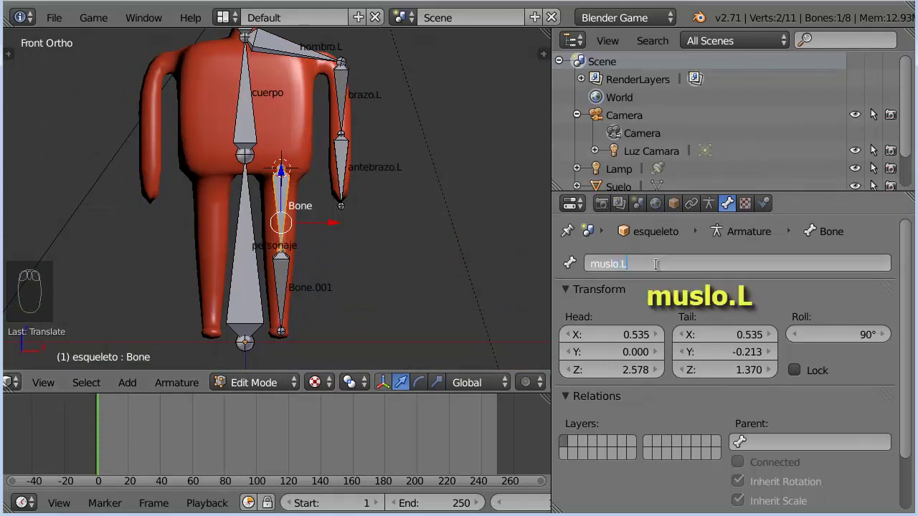
# Rename the upper leg bone muslo.L and connect the lower leg bone to it.
pyautogui.moveTo(870, 339); pyautogui.dragTo(870, 339)
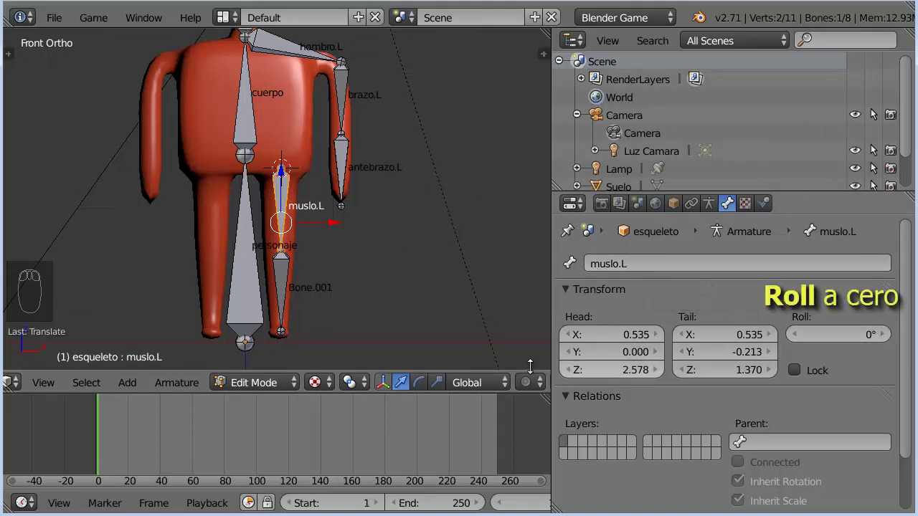
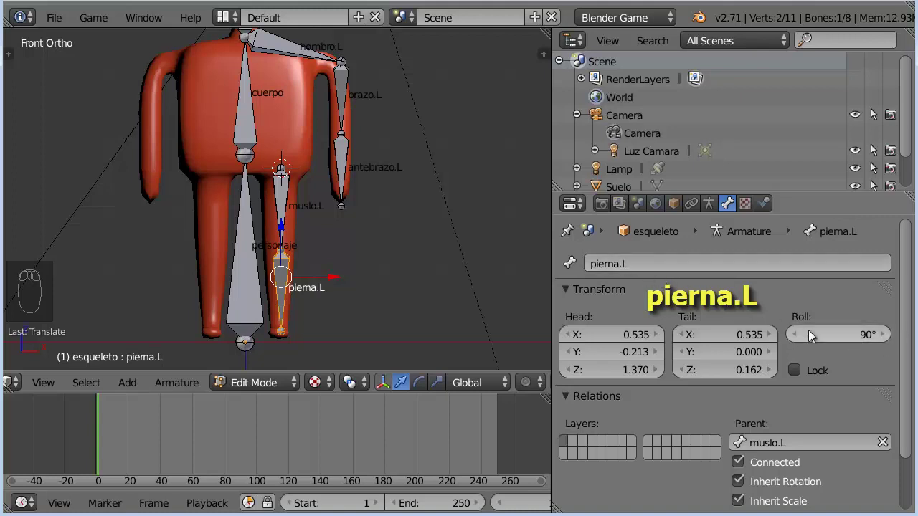
pyautogui.moveTo(811, 338); pyautogui.dragTo(807, 324)
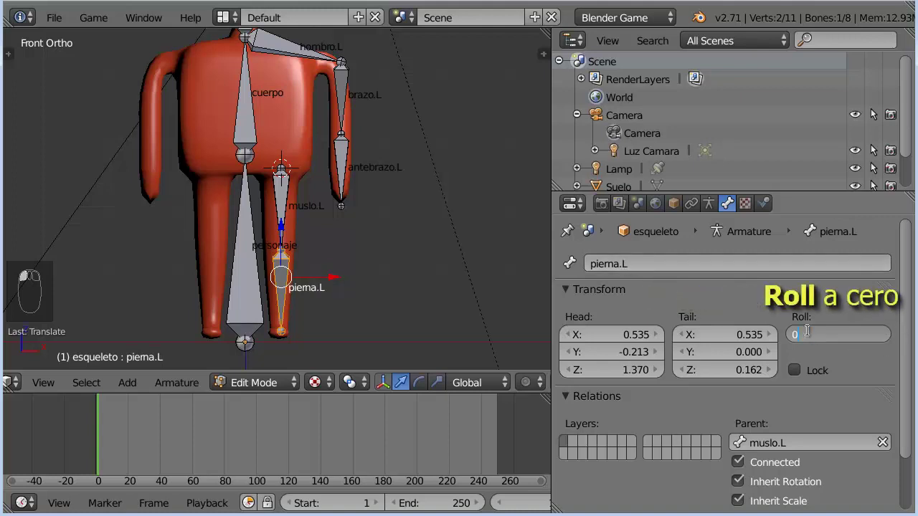
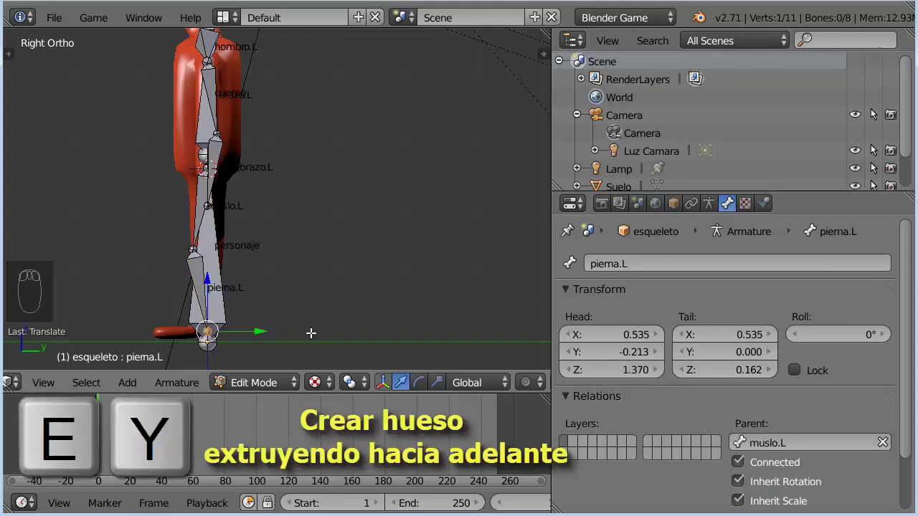
# Extrude a foot bone forward along Y from the lower tip of pierna.L.
pyautogui.press('e')
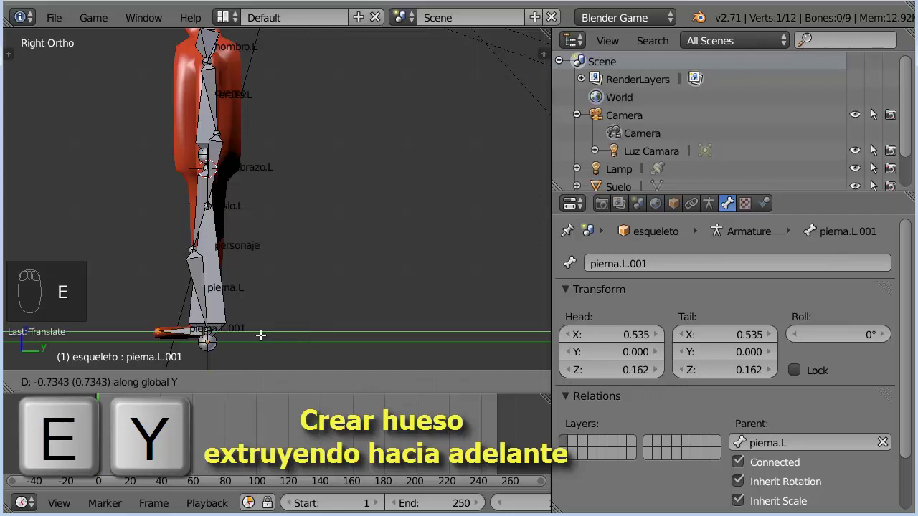
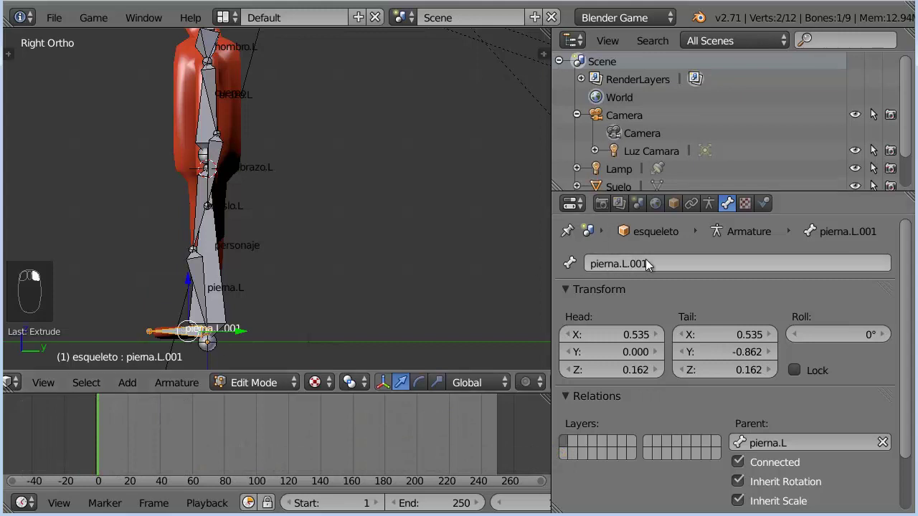
pyautogui.moveTo(650, 254); pyautogui.dragTo(652, 254)
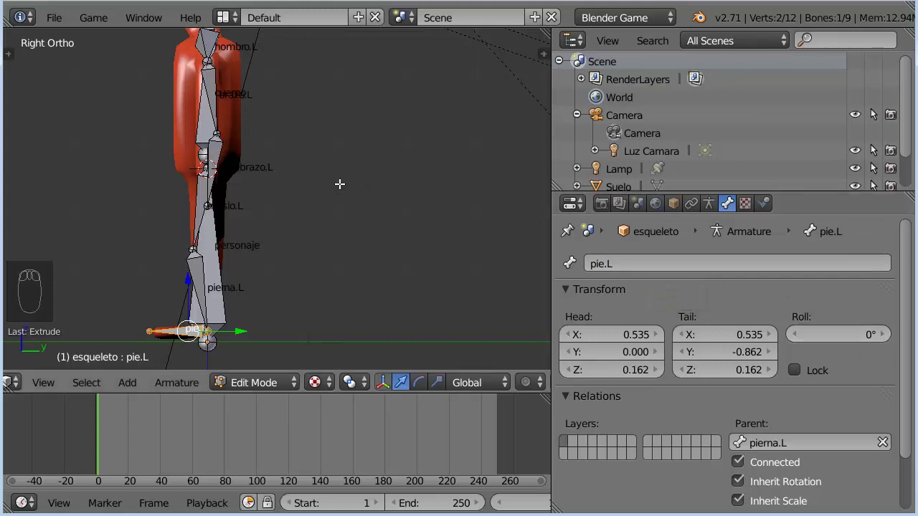
pyautogui.press('KP_1')
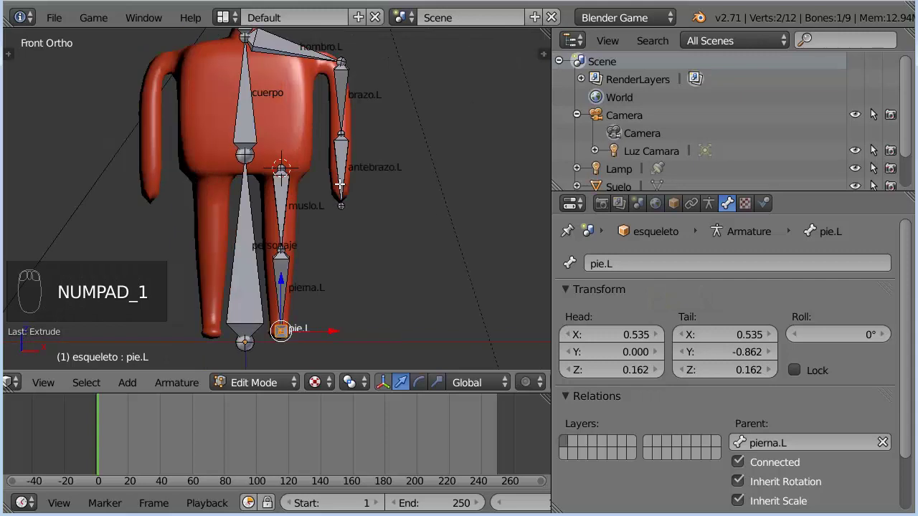
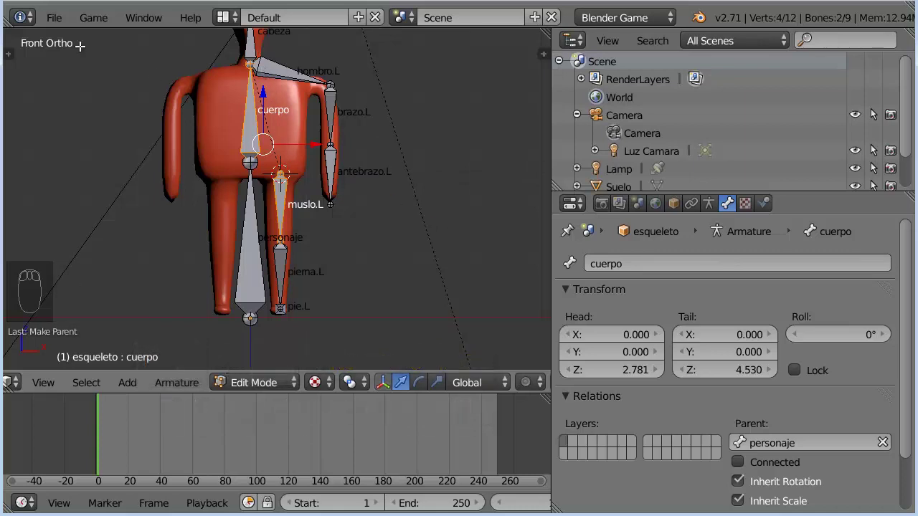
pyautogui.moveTo(58, 23); pyautogui.dragTo(104, 164)
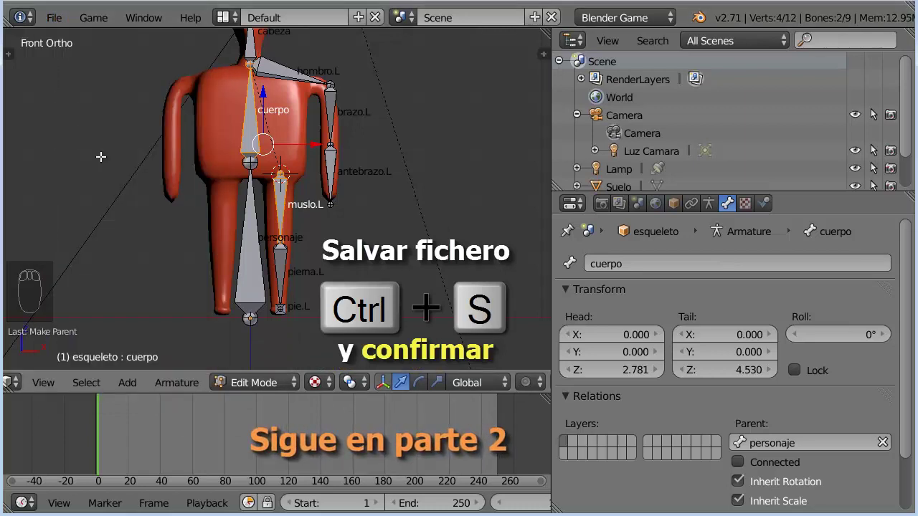